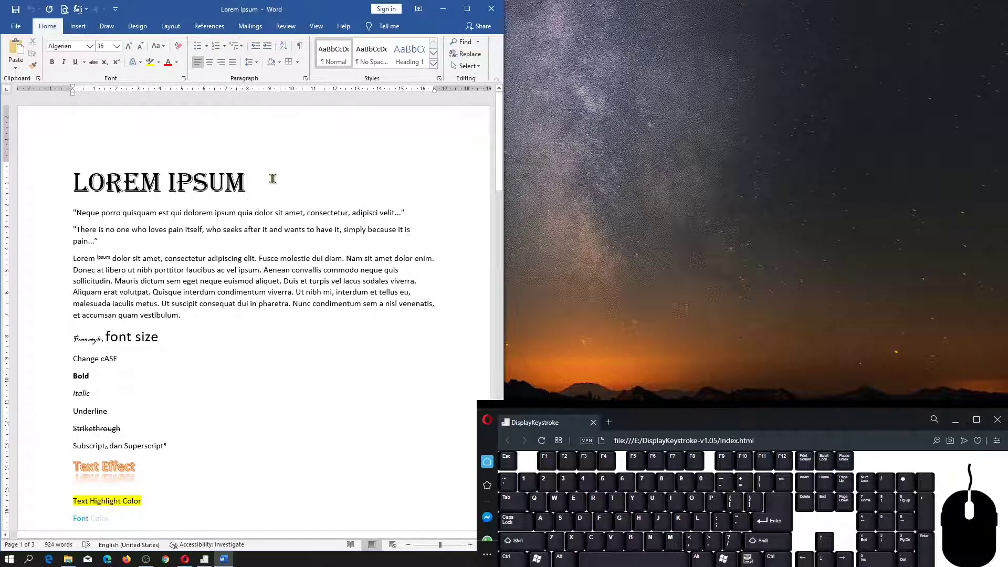
- Select the LOREM IPSUM title line so its decorative formatting can be cleared
click(54, 186)
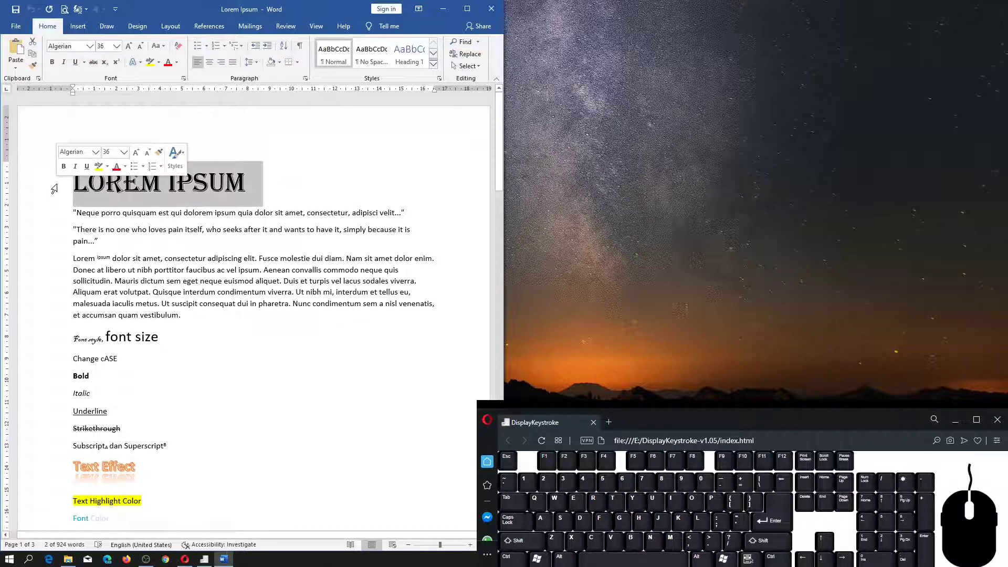
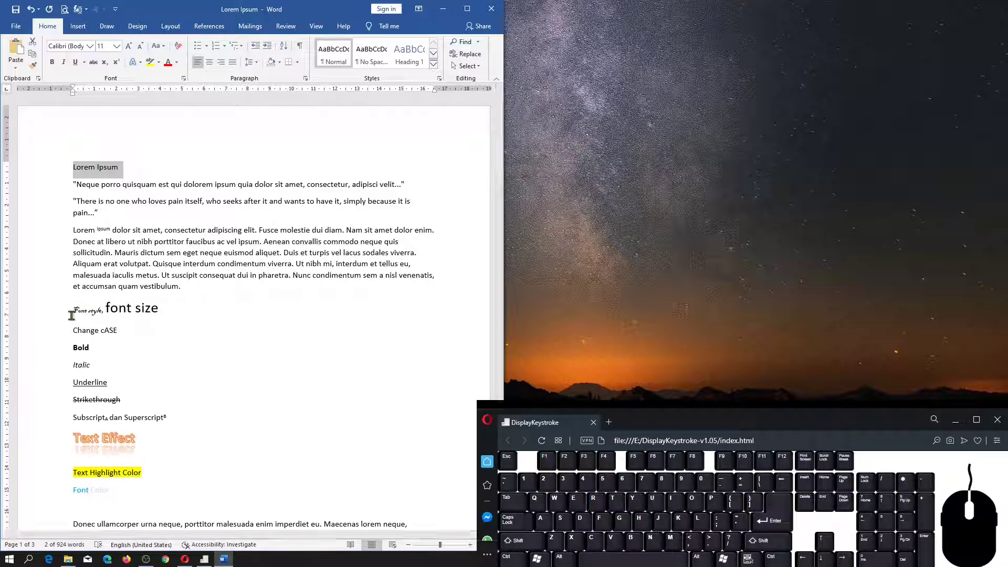
- Insert a blank paragraph after Text Effect, deleting the stray nonsense text typed there
middle_click(73, 313)
click(142, 412)
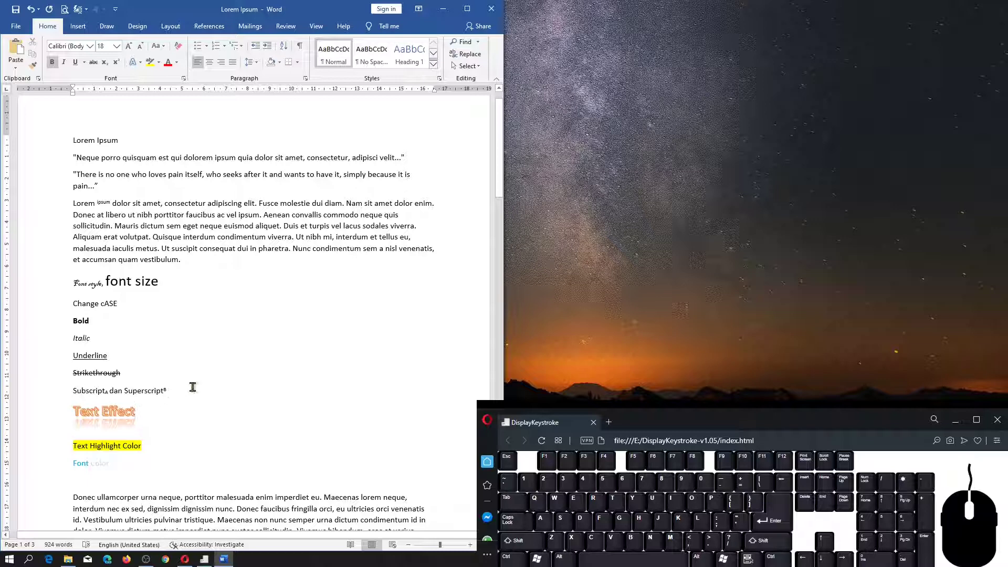
key(Return)
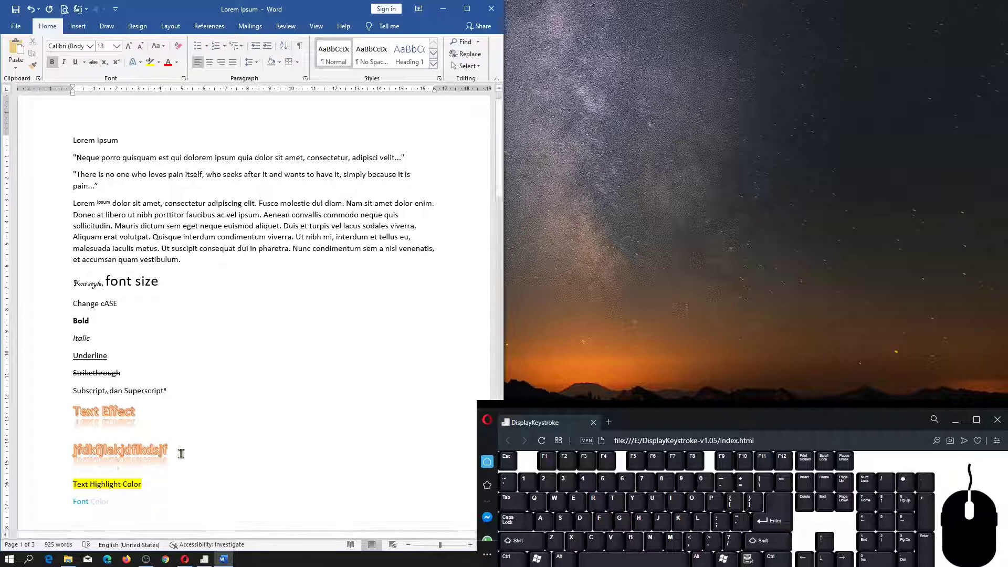
click(182, 452)
key(Delete)
key(Return)
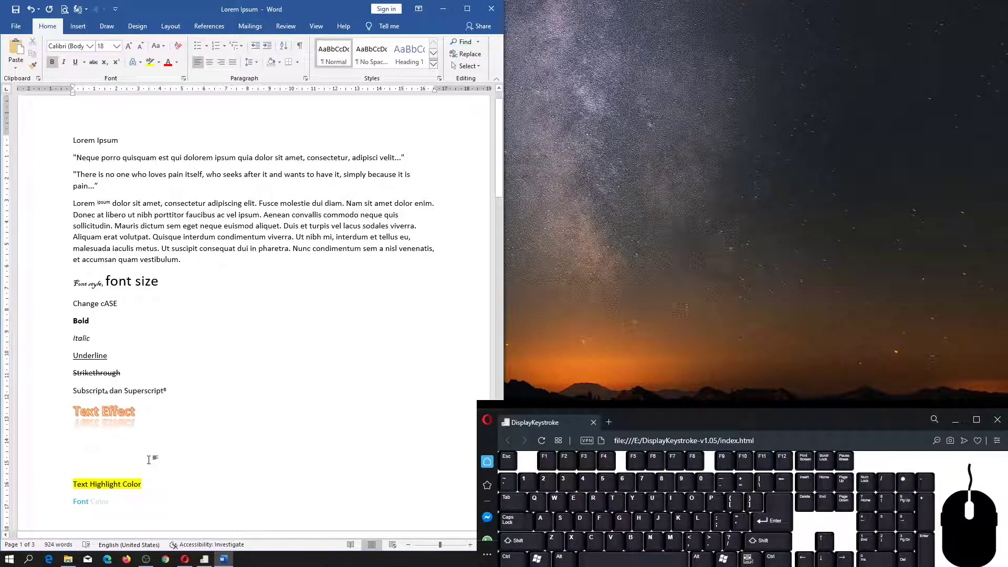
- Fill the blank line with plain placeholder text 'Sldjf ldkjf lksjda'
click(186, 41)
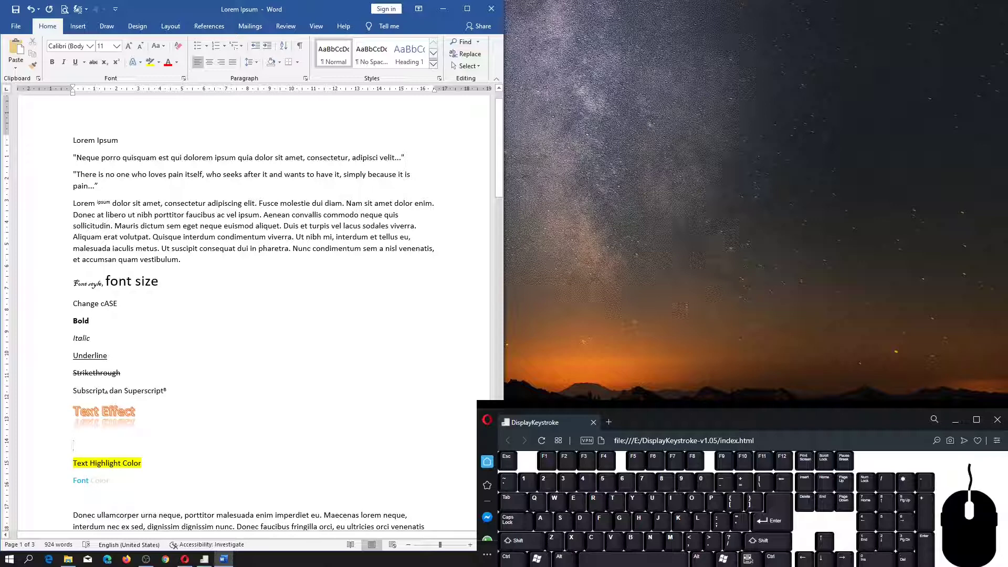
key(space)
key(space)
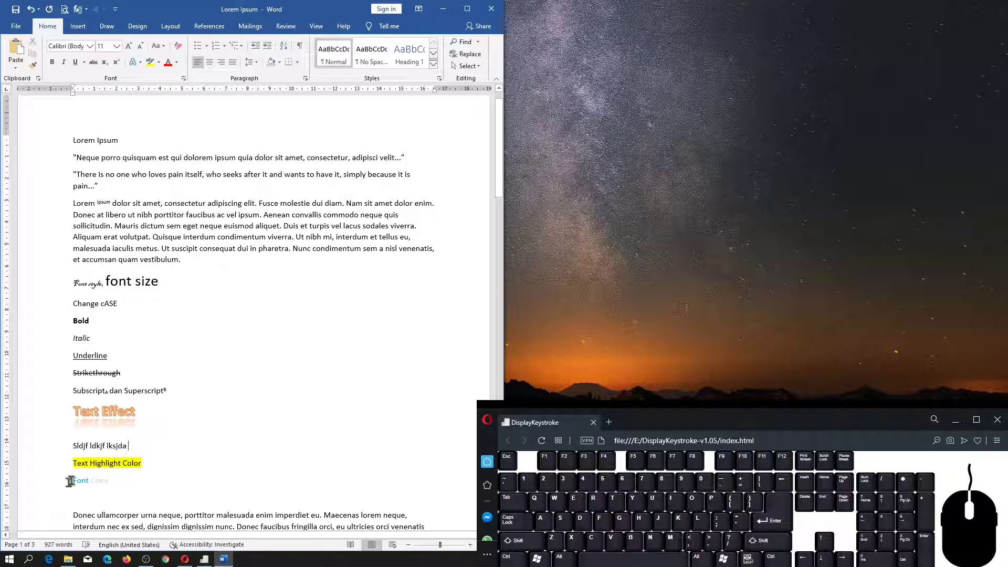
- Clear formatting from the Font style through Font Color lines with Ctrl+Space
drag(54, 492, 45, 296)
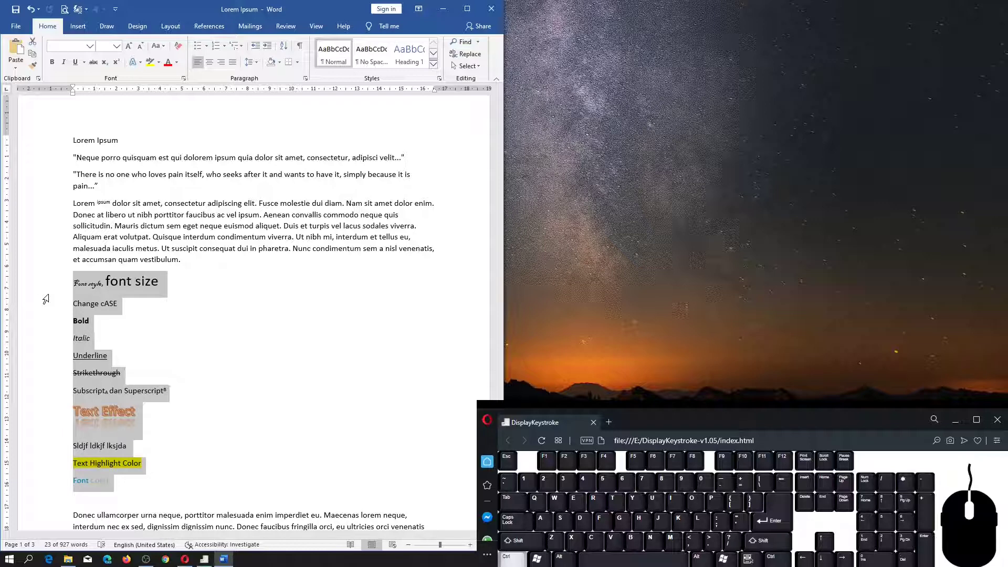
key(ctrl+space)
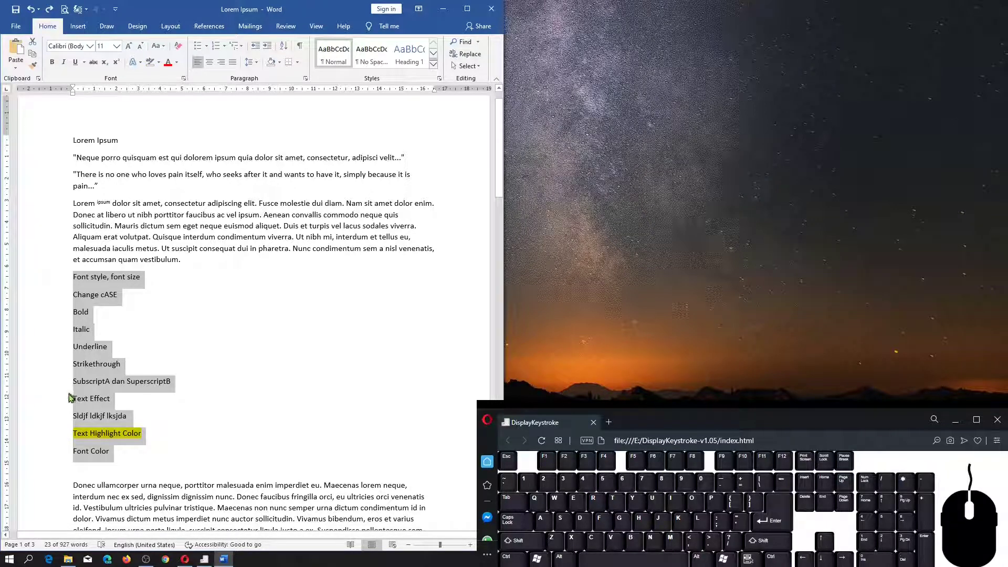
- Set the Text Highlight Color line's highlight to No Color
click(59, 437)
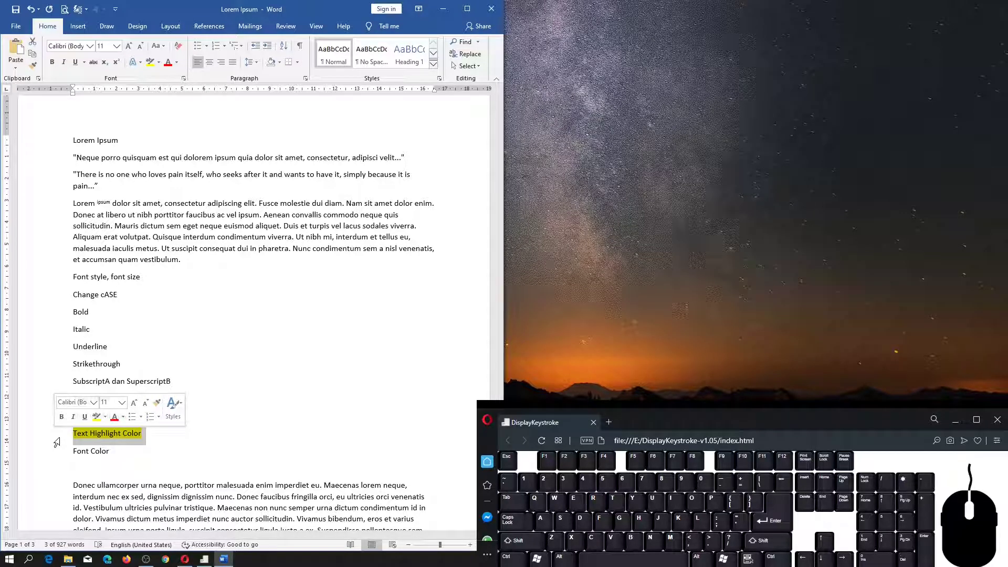
click(165, 66)
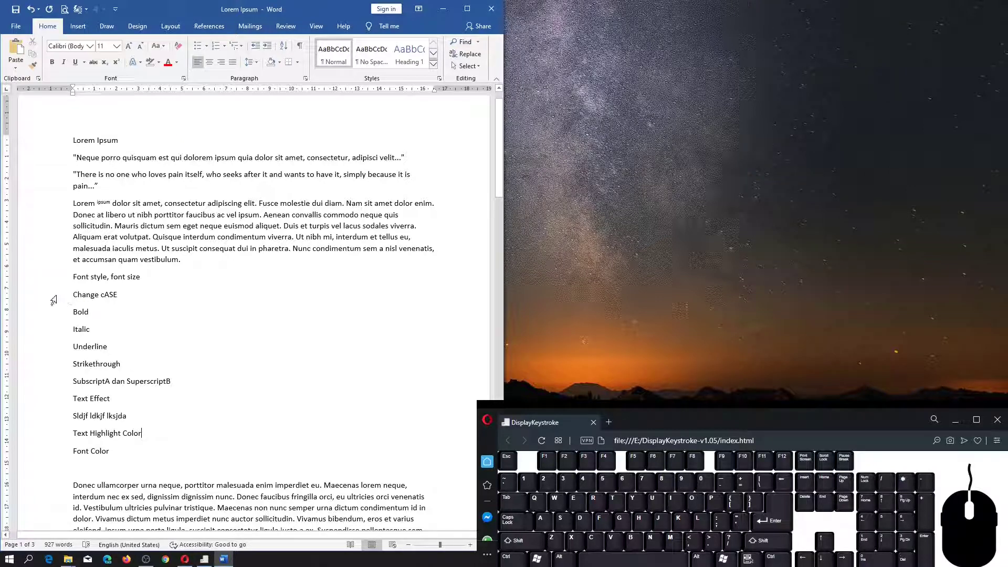
- Change the Change cASE line to Capitalize Each Word so it reads 'Change Case'
click(54, 298)
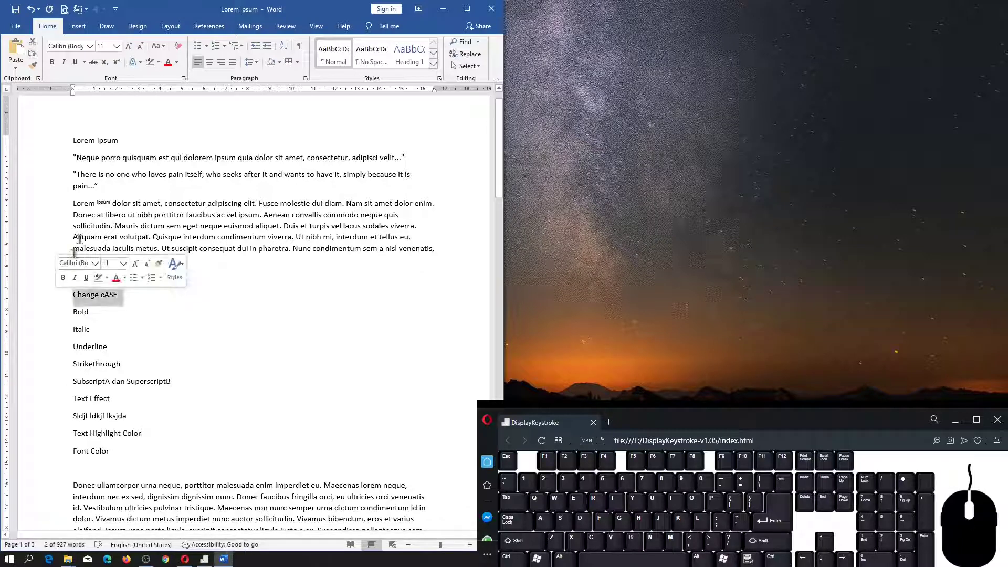
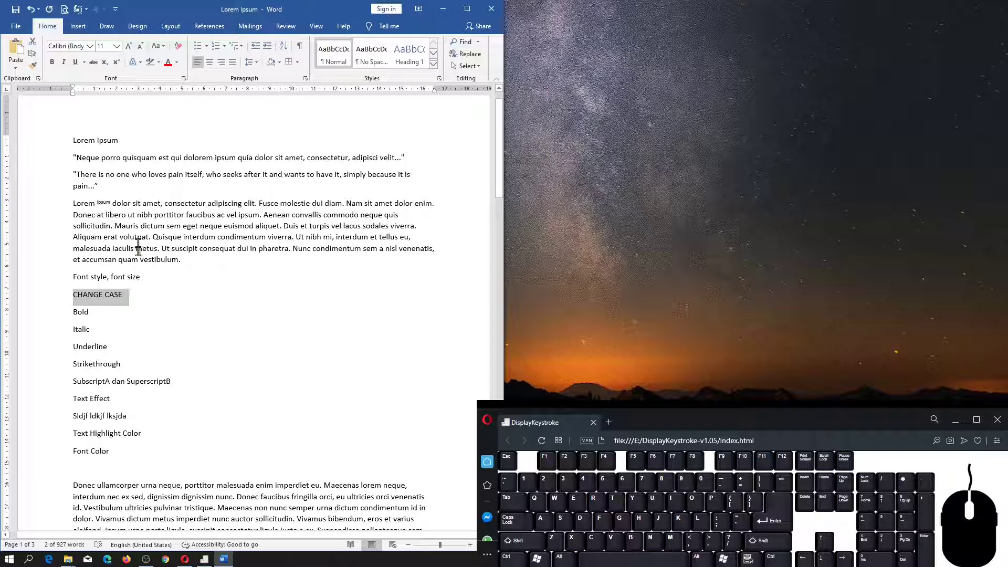
click(169, 51)
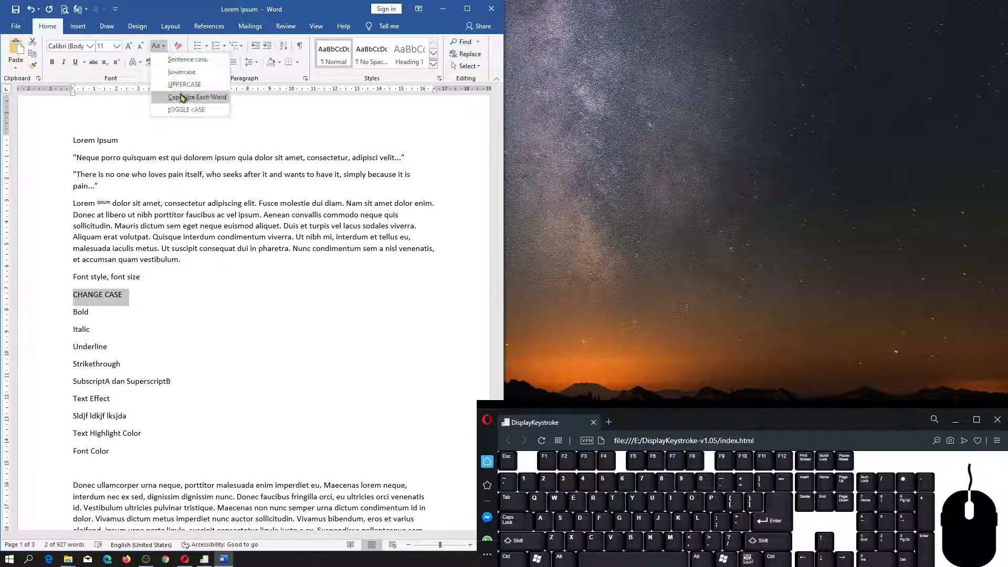
click(188, 103)
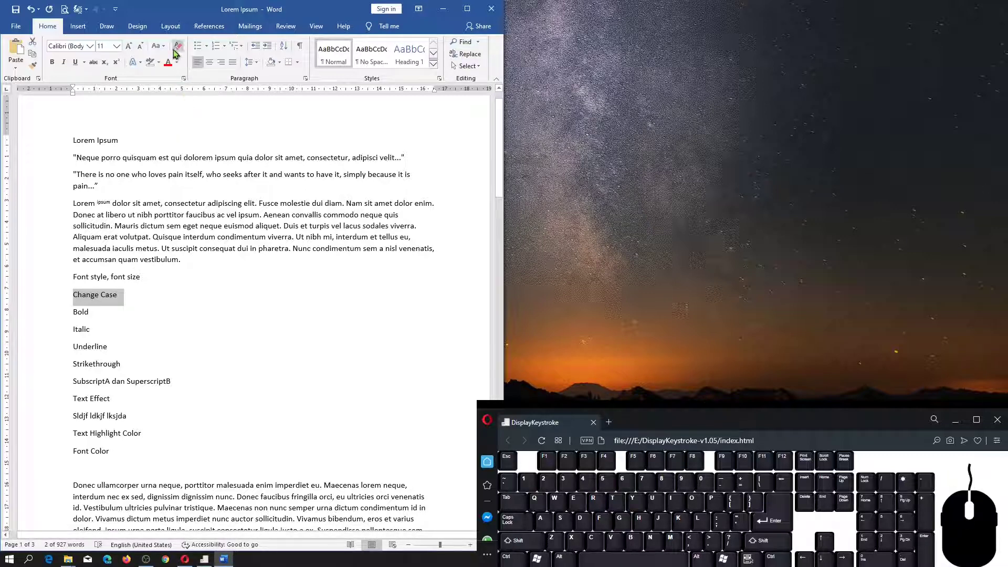
click(177, 47)
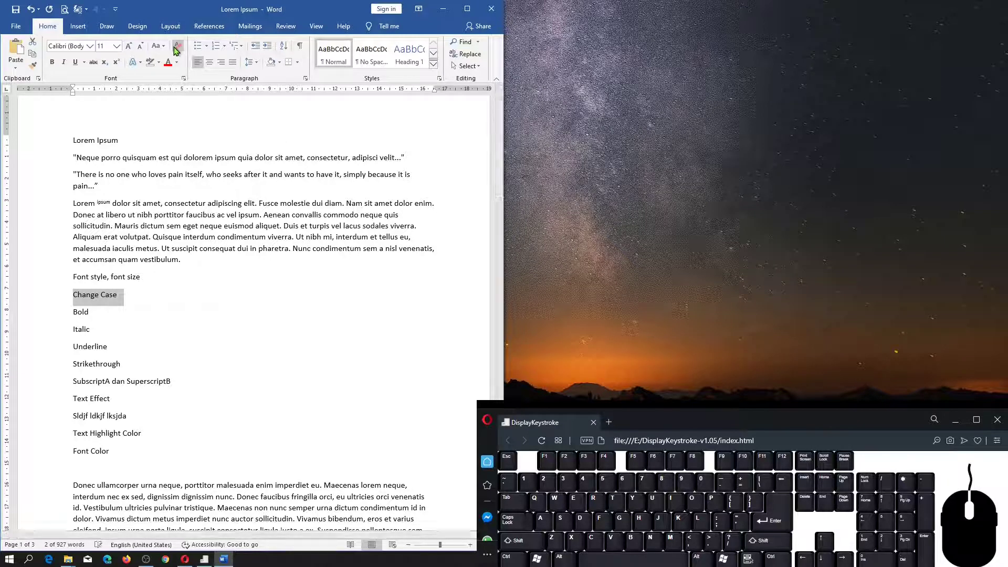